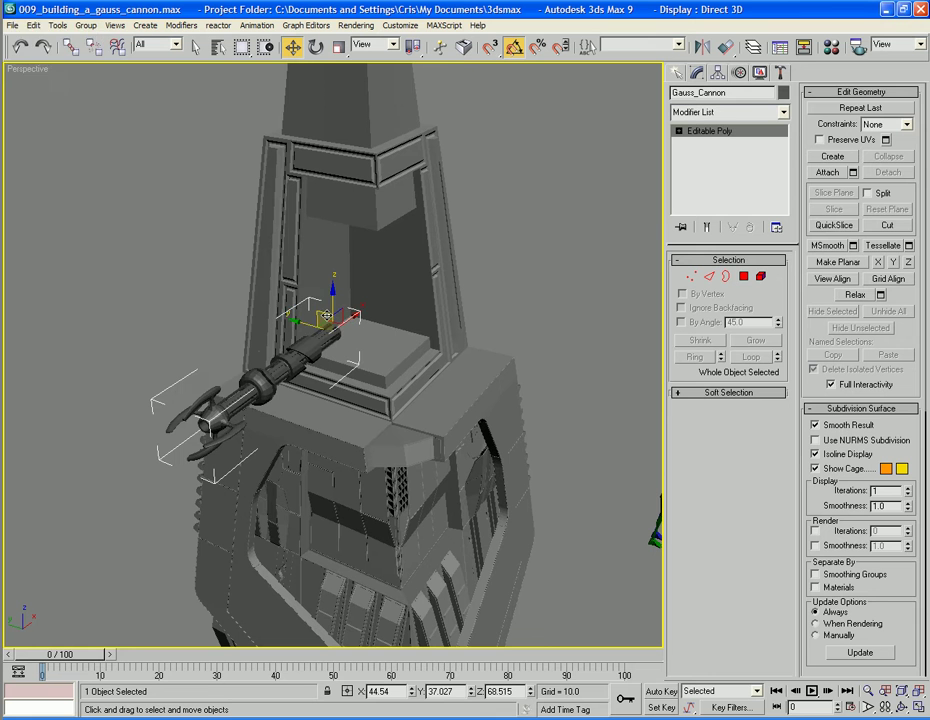
# Shift-drag the Gauss_Cannon to make 2 copies, giving three cannons in a row
pyautogui.moveTo(280, 676); pyautogui.dragTo(280, 676)
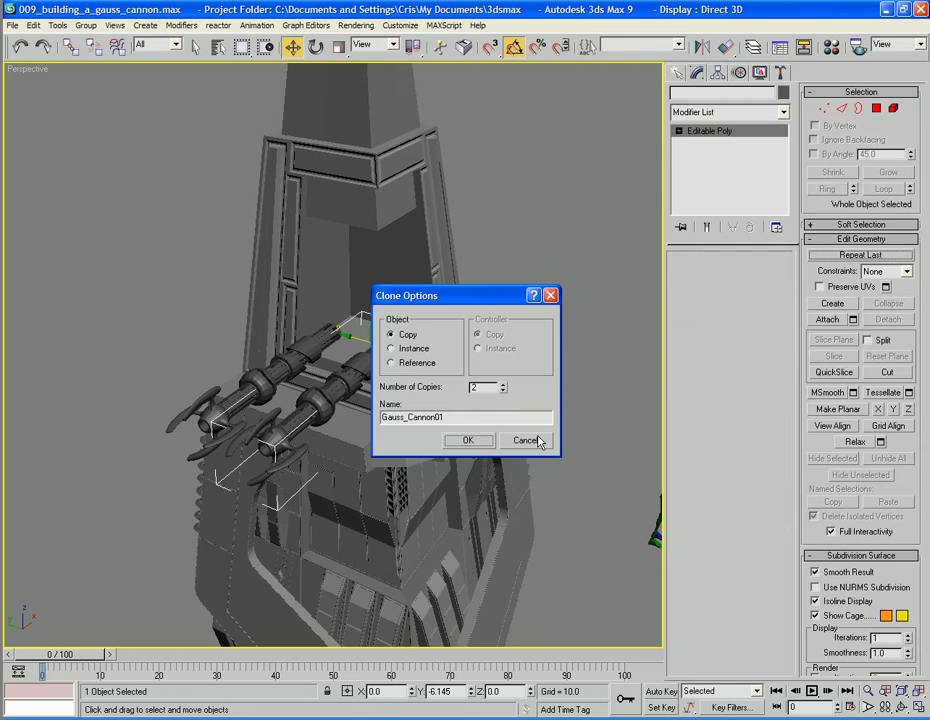
pyautogui.moveTo(280, 676); pyautogui.dragTo(272, 667)
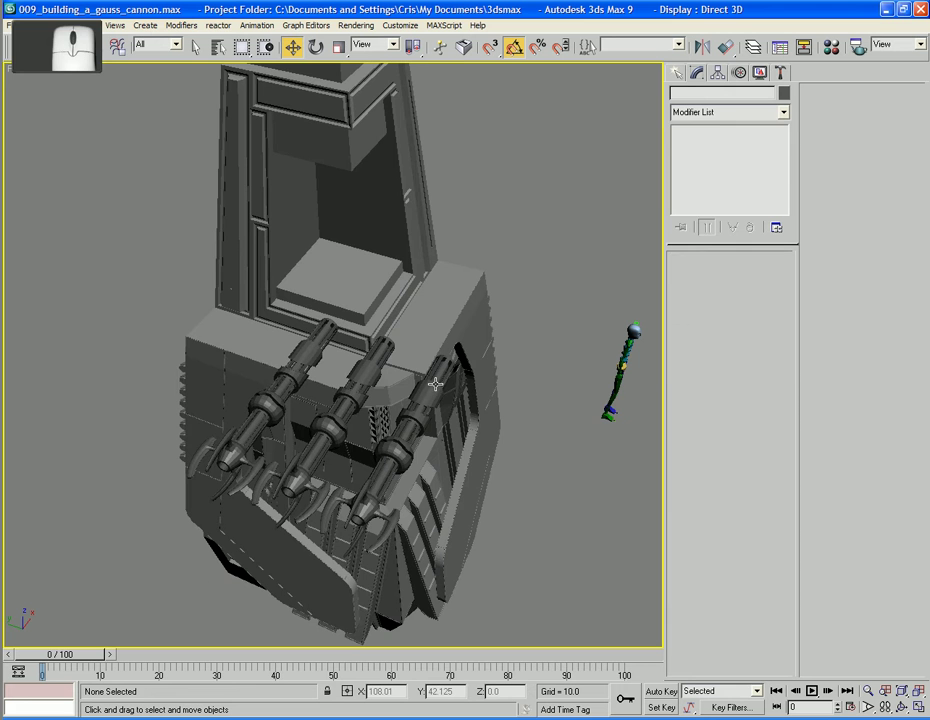
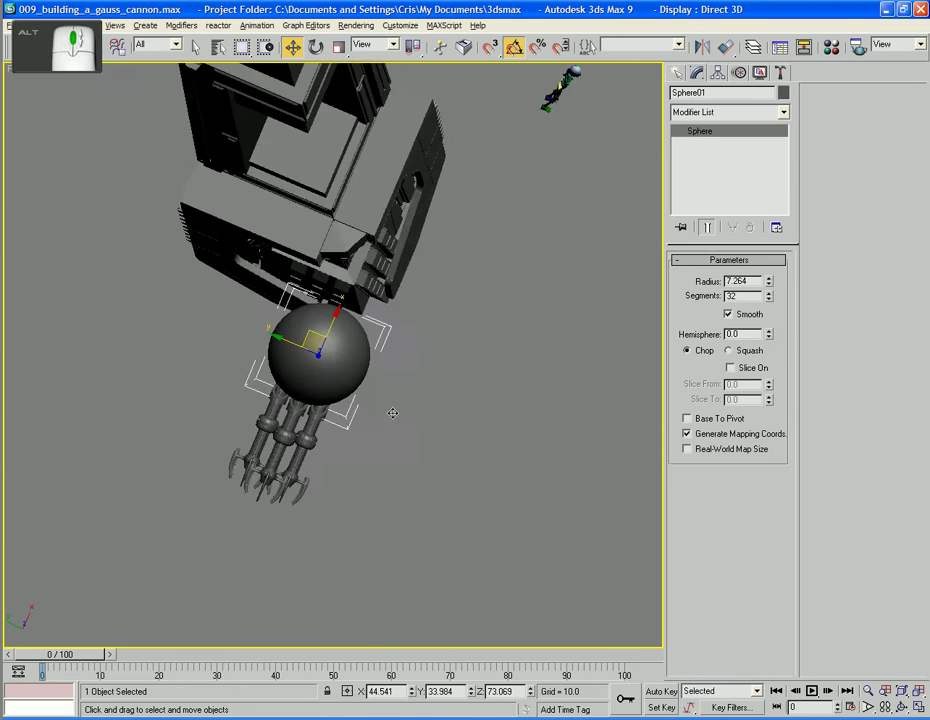
# Clone the sphere at the cannon base as Sphere02 and move it into the housing
pyautogui.middleClick(272, 667)
pyautogui.moveTo(272, 667); pyautogui.dragTo(272, 667)
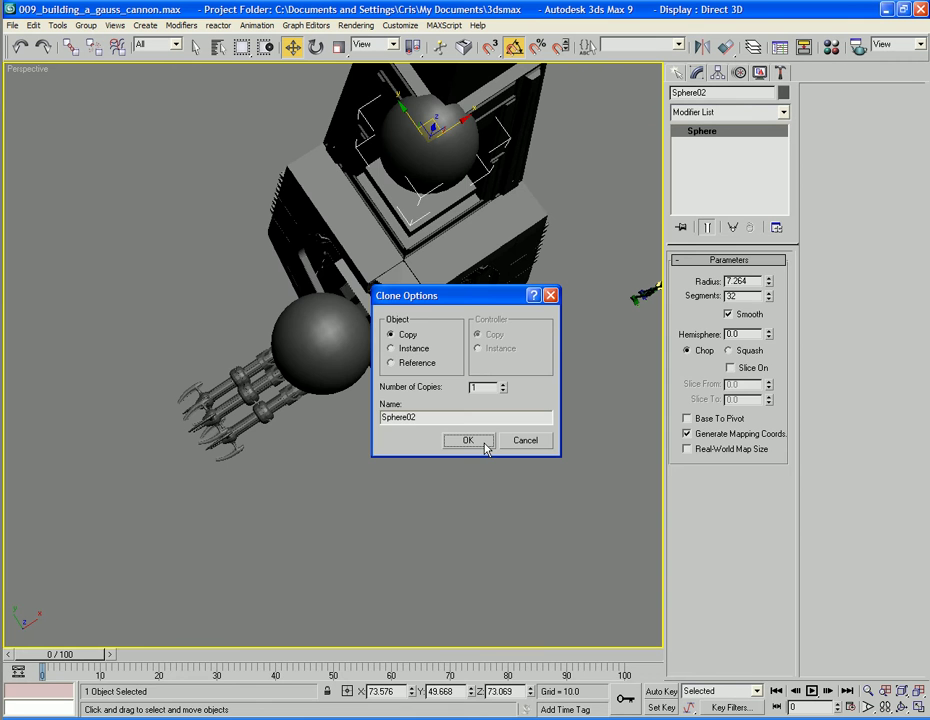
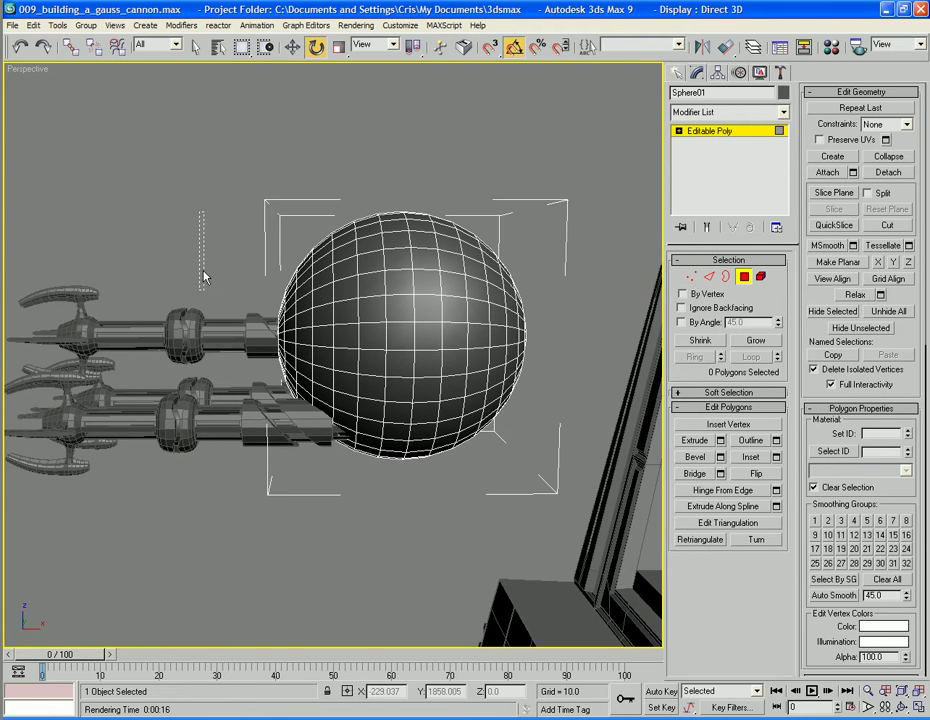
# Region-select the front half of Sphere01's polygons for deletion
pyautogui.moveTo(429, 489); pyautogui.dragTo(581, 467)
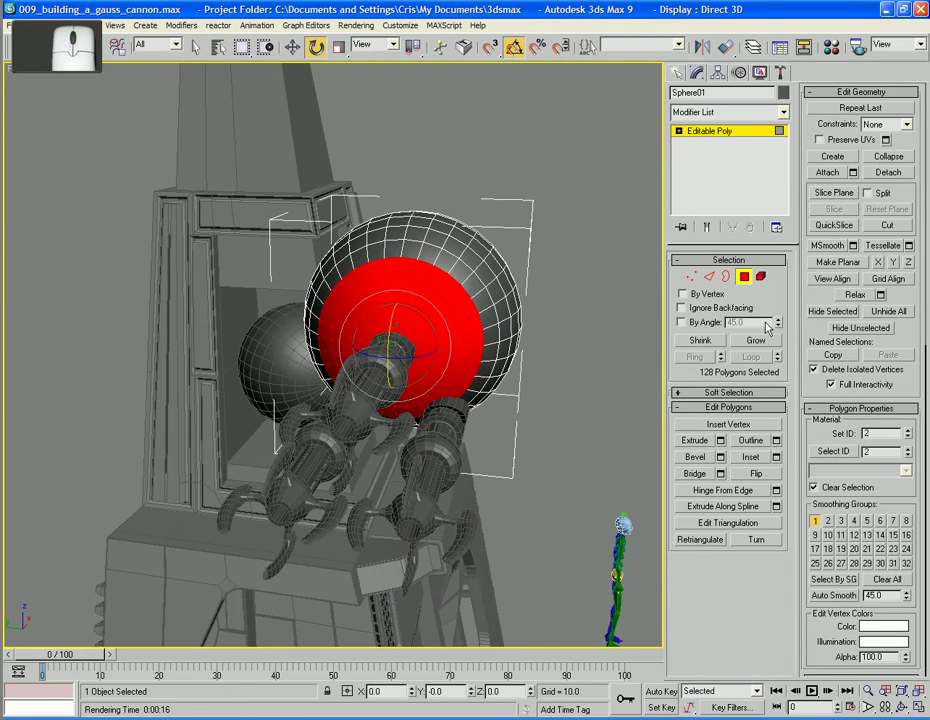
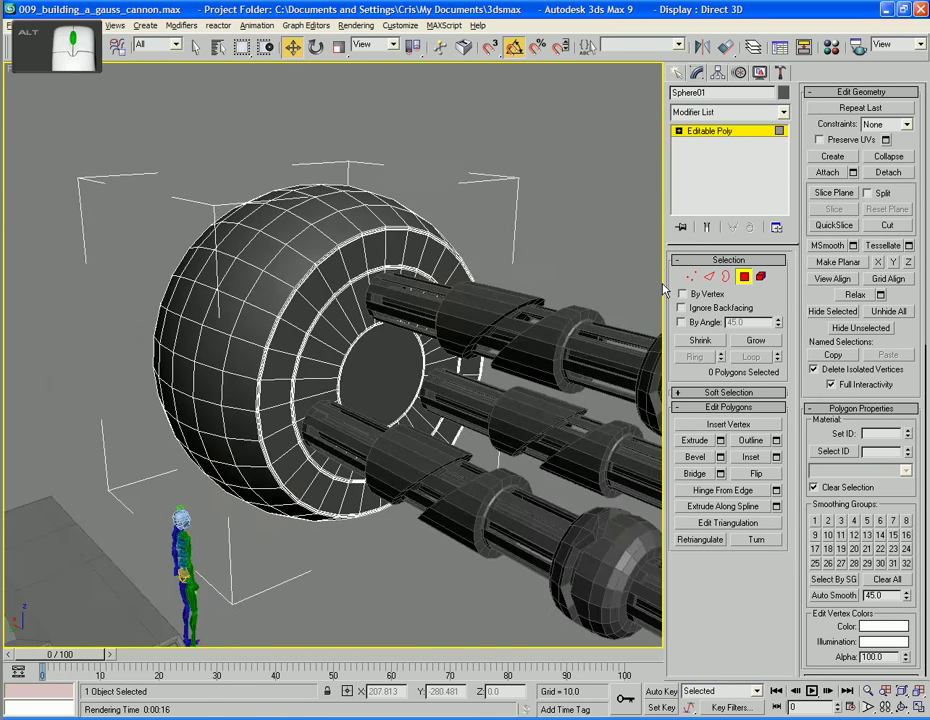
# Toggle edged-faces display with F4 to inspect the sphere inside the housing
pyautogui.press('F4')
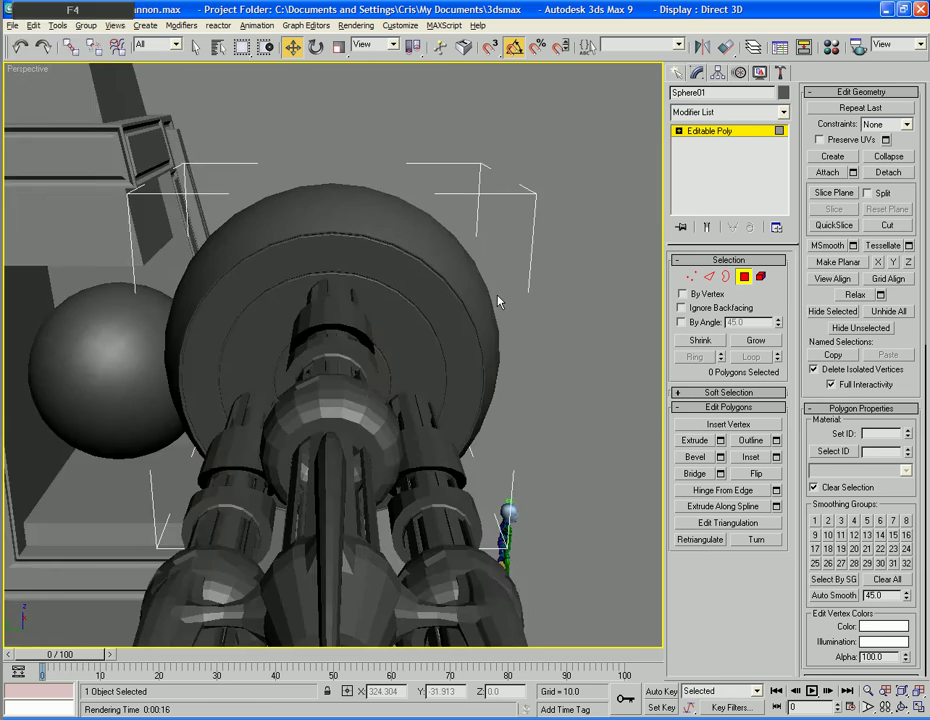
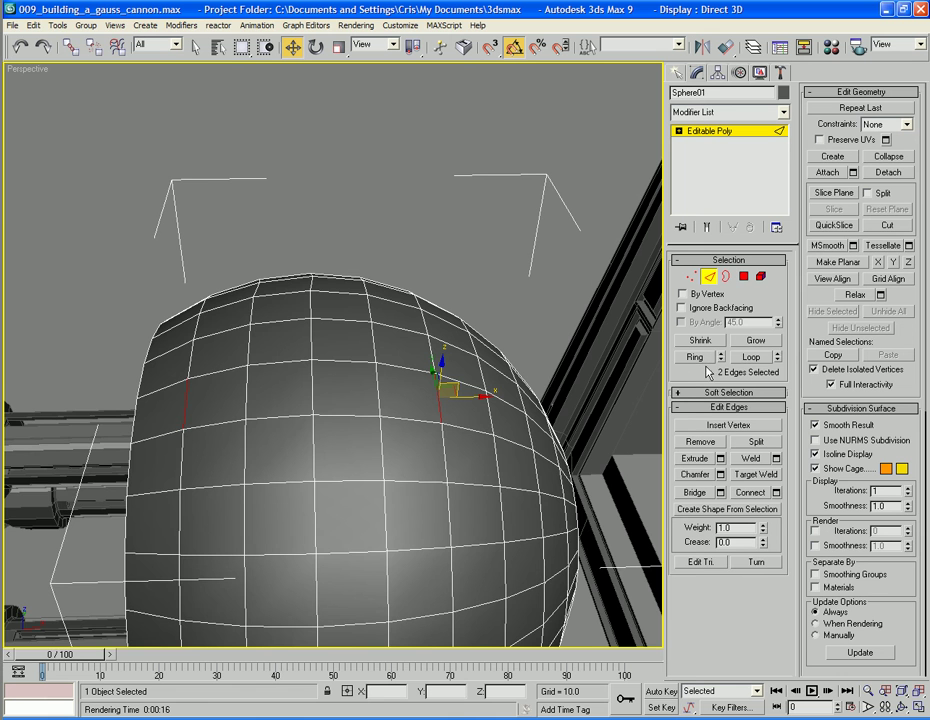
# Adjust the view over the sphere while selecting its edge loops
pyautogui.middleClick(683, 366)
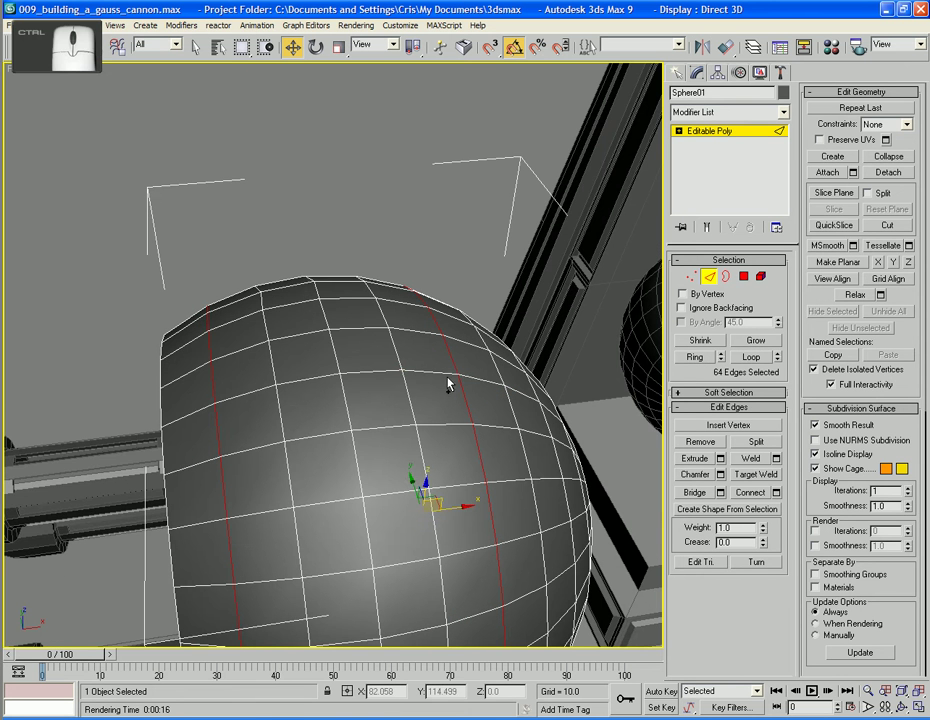
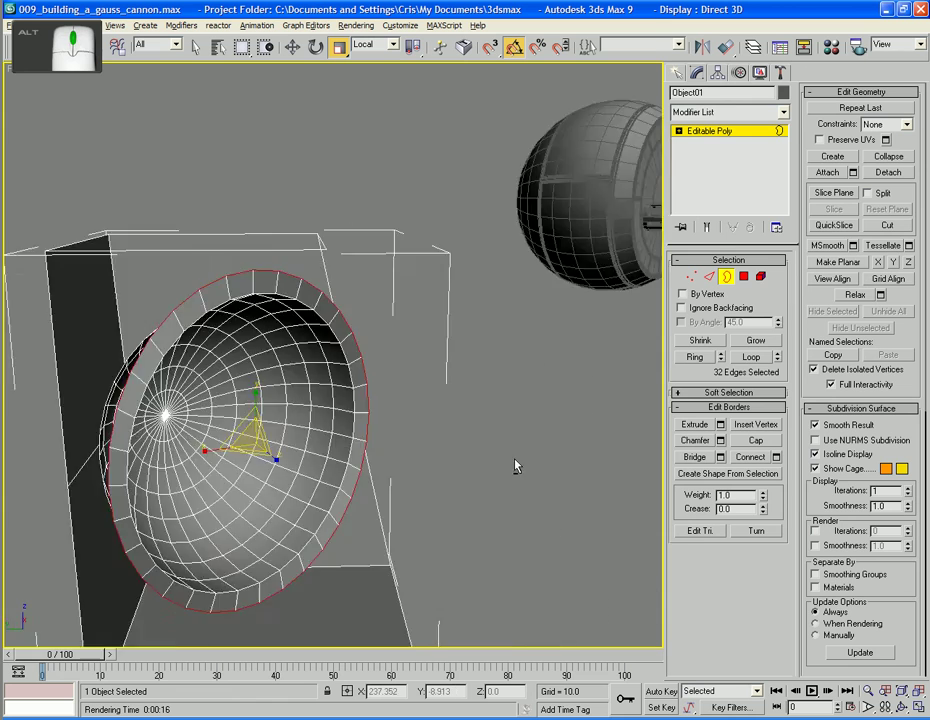
# Orbit the Perspective view until the socket opening faces the view head-on
pyautogui.moveTo(574, 486); pyautogui.dragTo(574, 488)
pyautogui.middleClick(574, 488)
pyautogui.middleClick(514, 481)
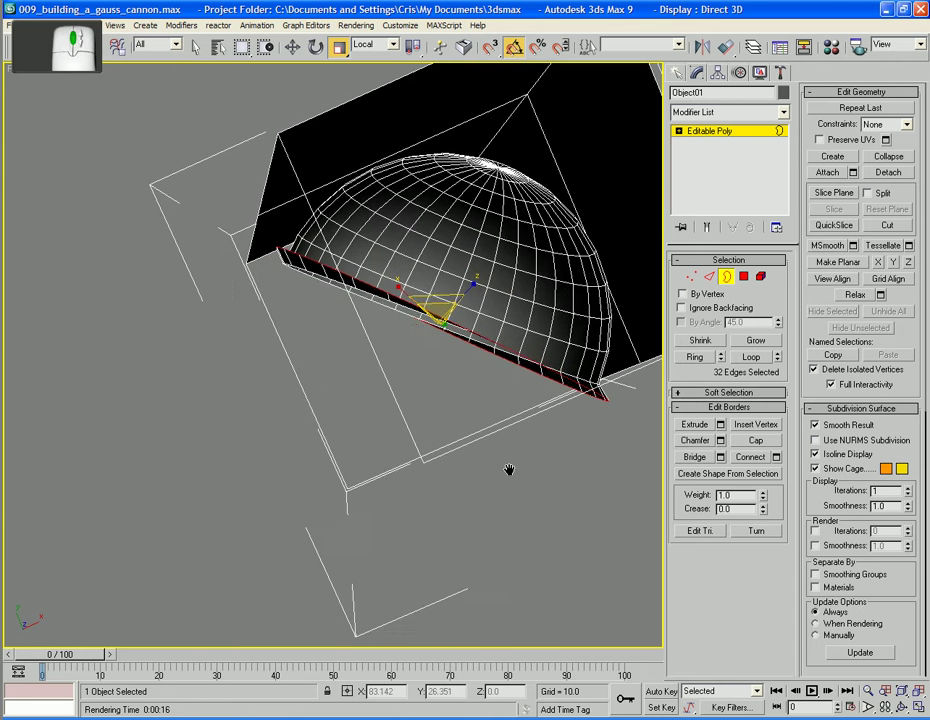
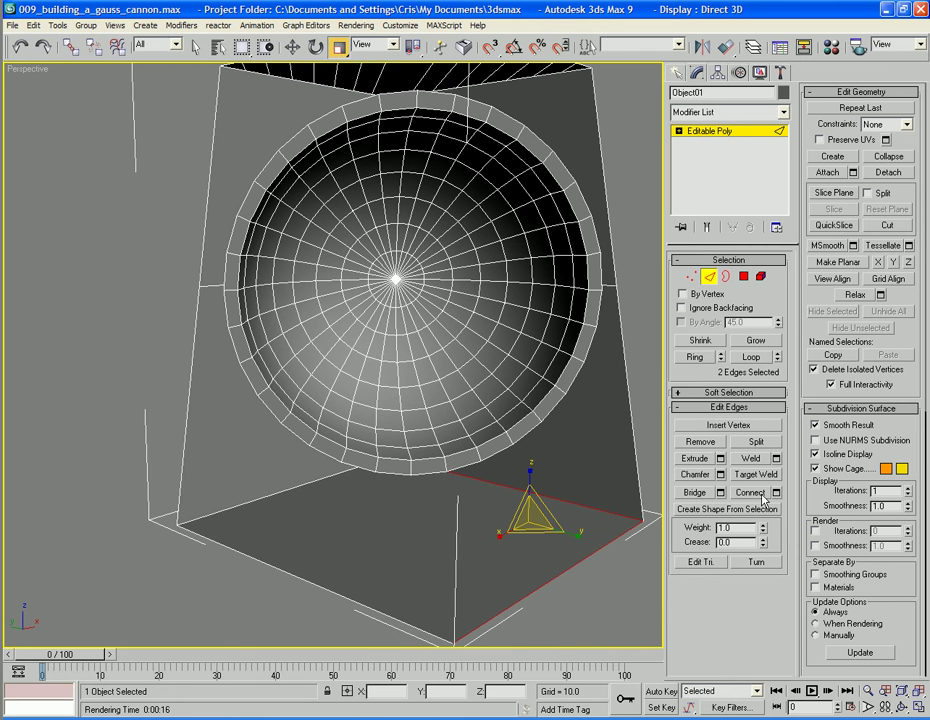
# Select edges along the housing's base for the new top-face cuts
pyautogui.click(280, 482)
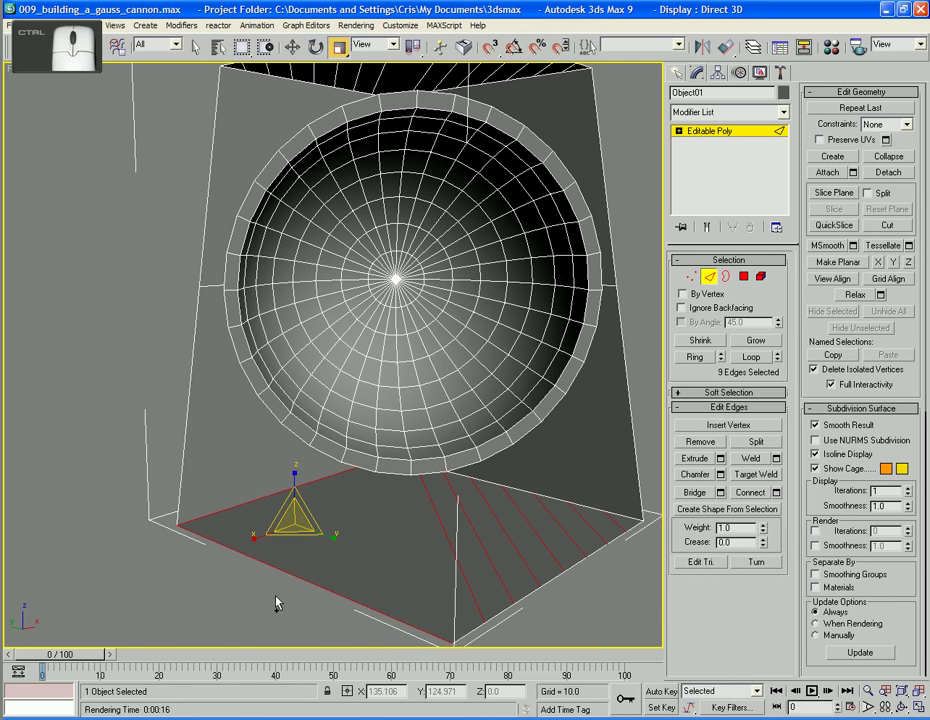
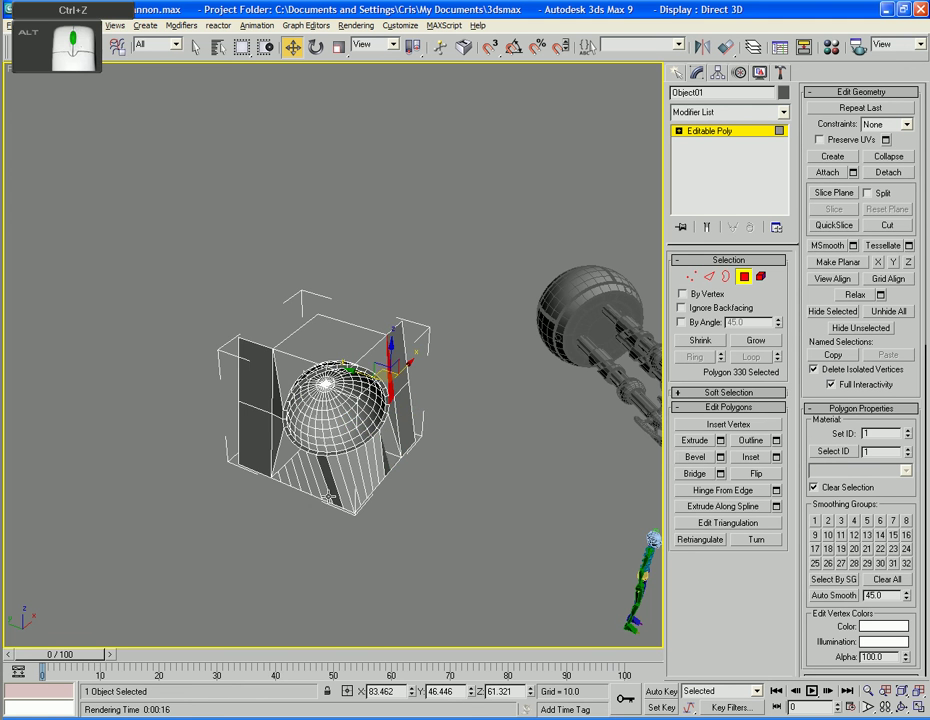
# Orbit and zoom under the socket to view the emptied housing bottom
pyautogui.middleClick(359, 436)
pyautogui.moveTo(357, 466); pyautogui.dragTo(330, 459)
pyautogui.moveTo(330, 453); pyautogui.dragTo(363, 442)
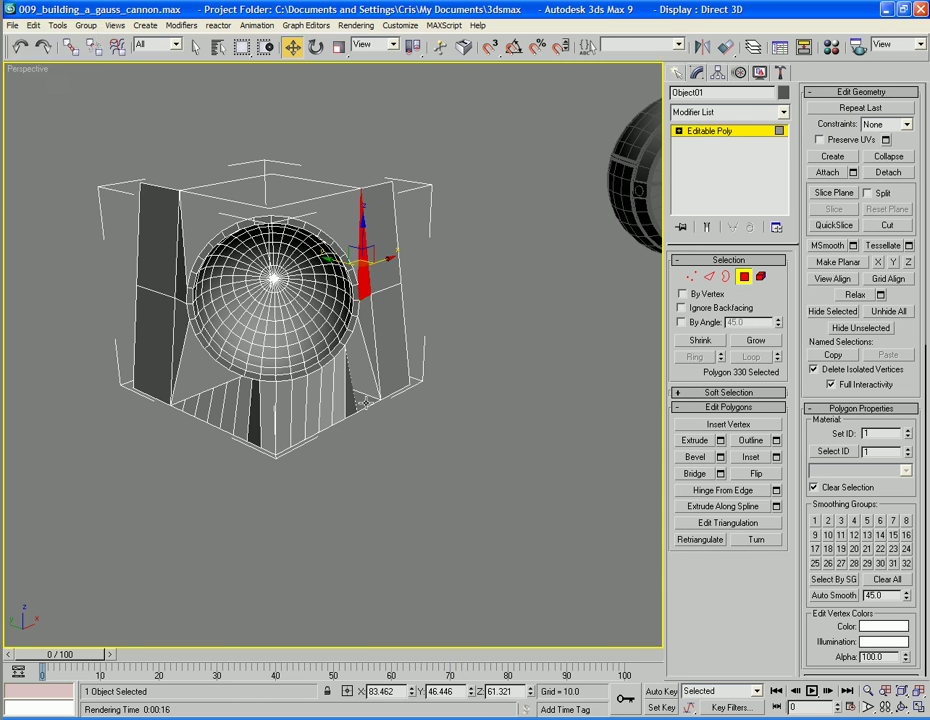
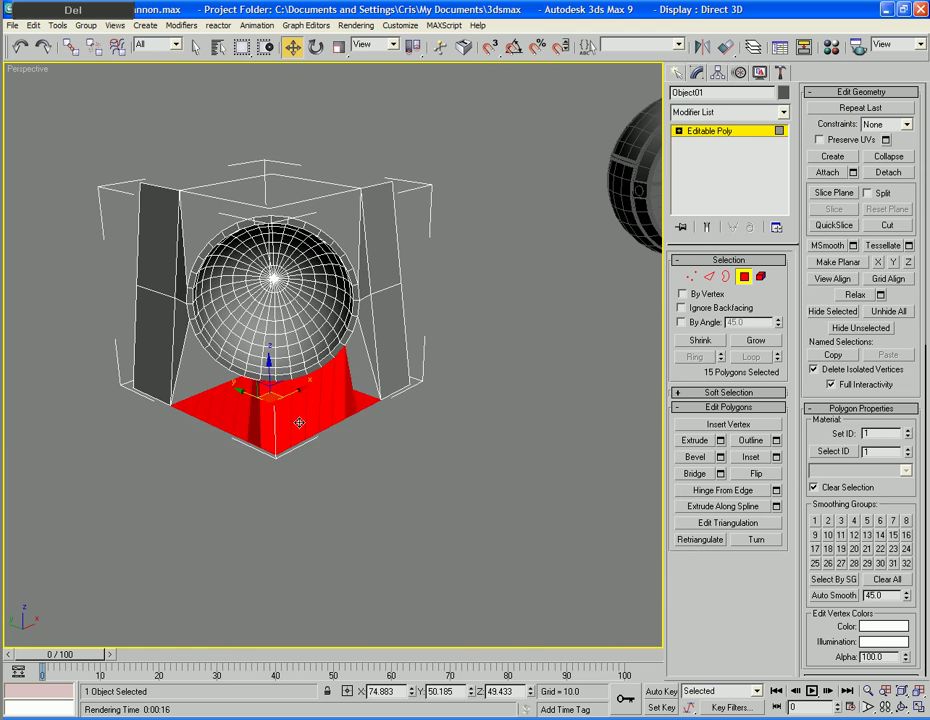
pyautogui.moveTo(320, 387); pyautogui.dragTo(367, 438)
pyautogui.moveTo(425, 396); pyautogui.dragTo(403, 332)
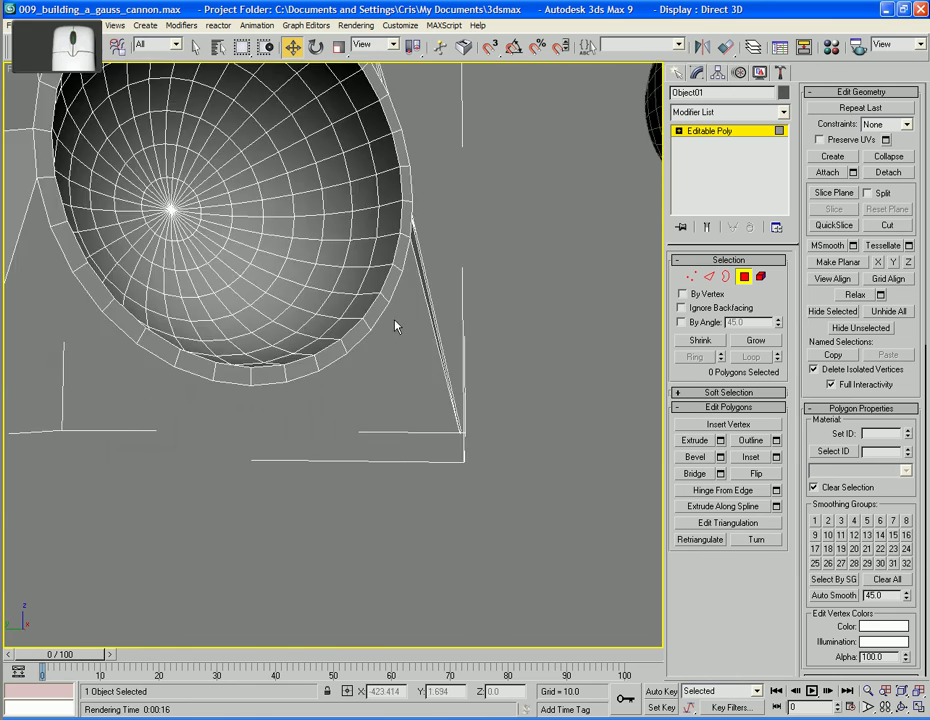
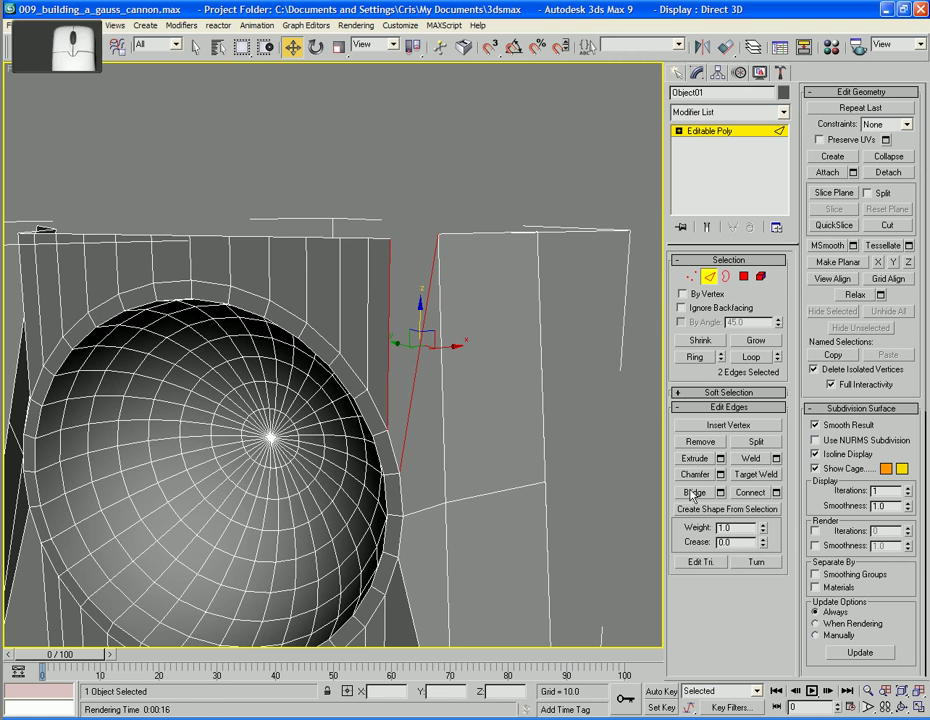
# Pan out from the edge close-up to frame the whole socket housing
pyautogui.middleClick(540, 353)
pyautogui.middleClick(555, 353)
# Pull the view back to show the housing and sphere inside Oblisk_corner_area_01
pyautogui.moveTo(549, 363); pyautogui.dragTo(553, 372)
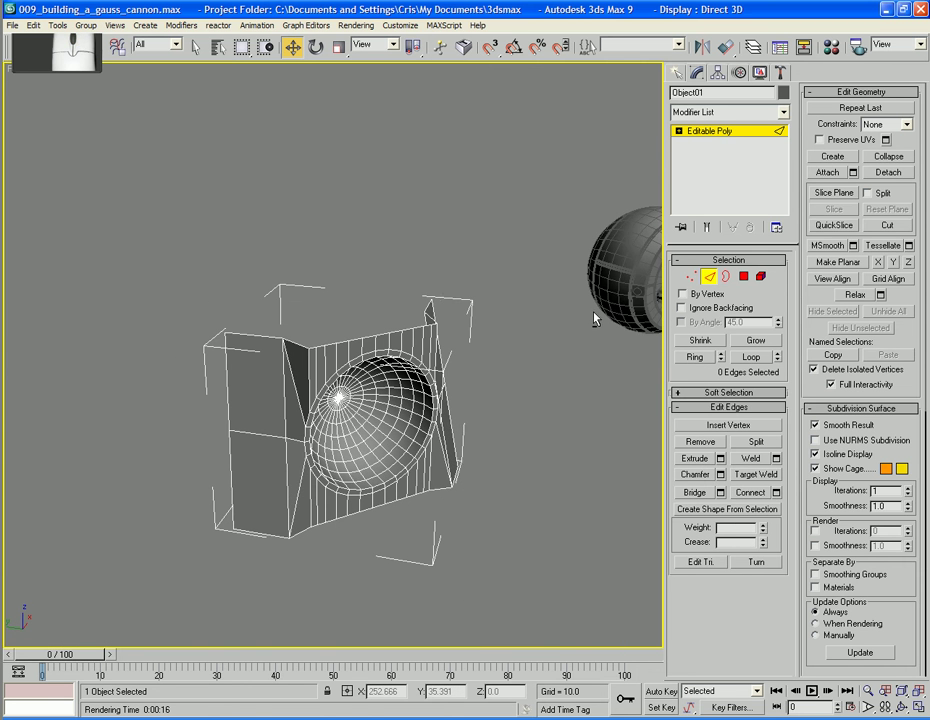
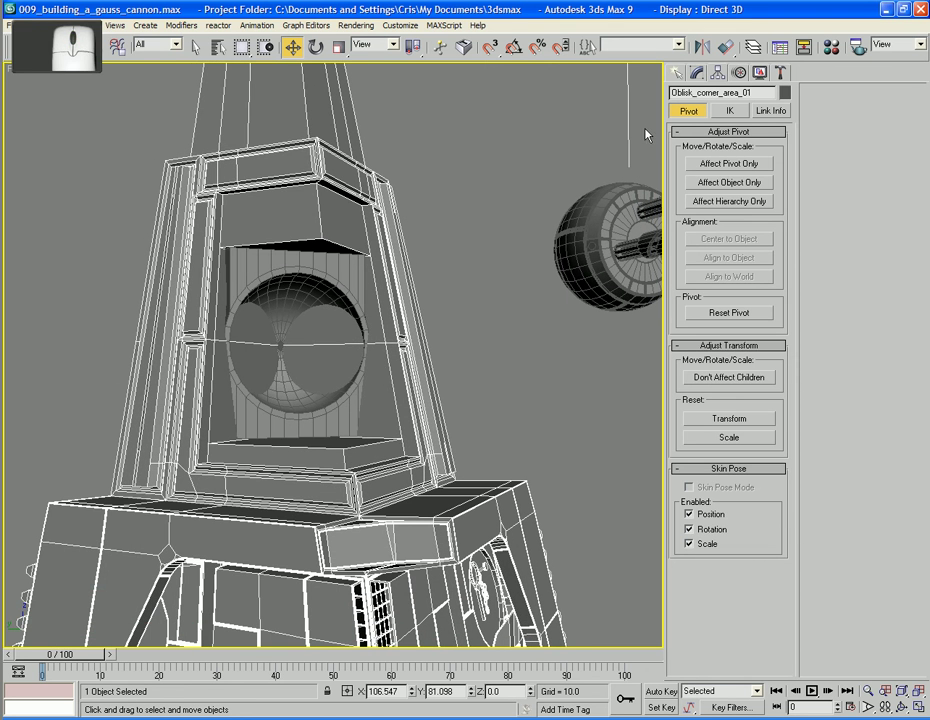
# Pan the viewport to frame the spherical socket inside the obelisk housing
pyautogui.middleClick(481, 375)
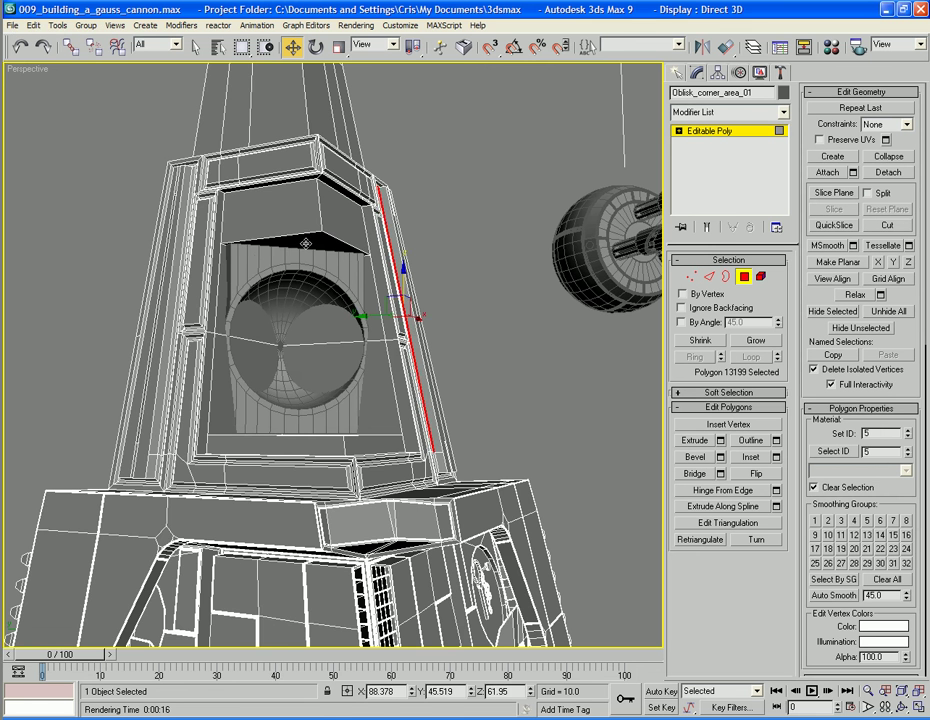
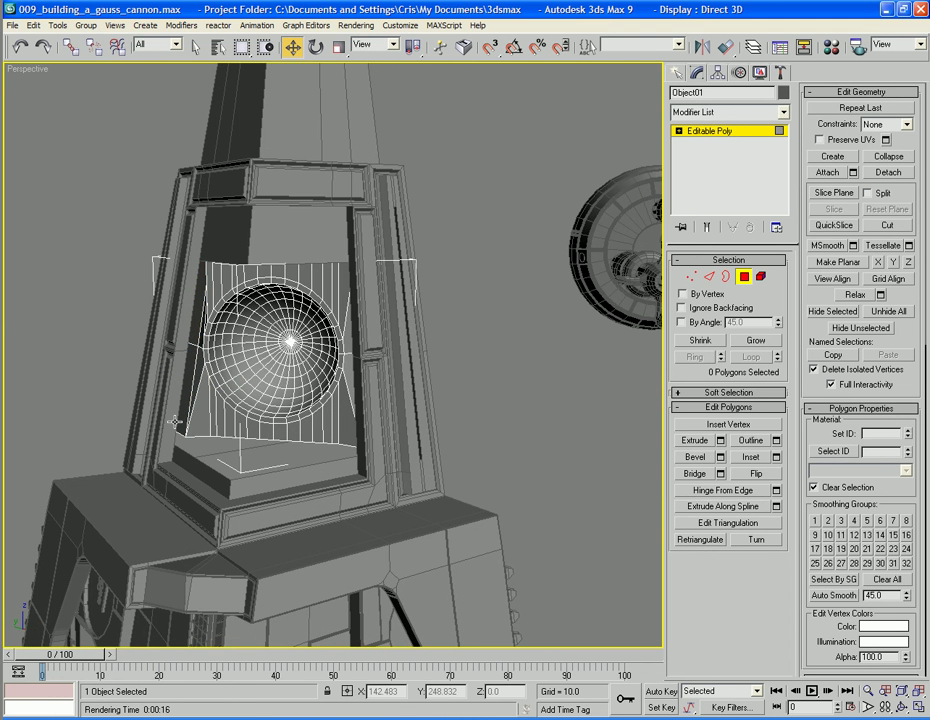
pyautogui.press('Delete')
pyautogui.middleClick(197, 333)
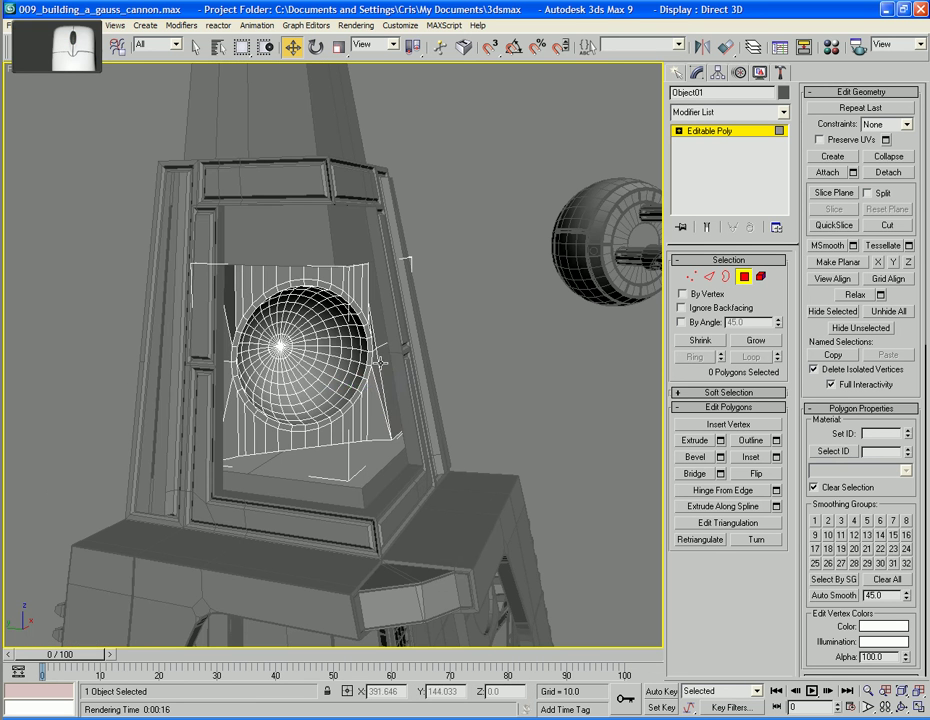
pyautogui.press('Delete')
pyautogui.moveTo(386, 325); pyautogui.dragTo(369, 316)
pyautogui.middleClick(350, 322)
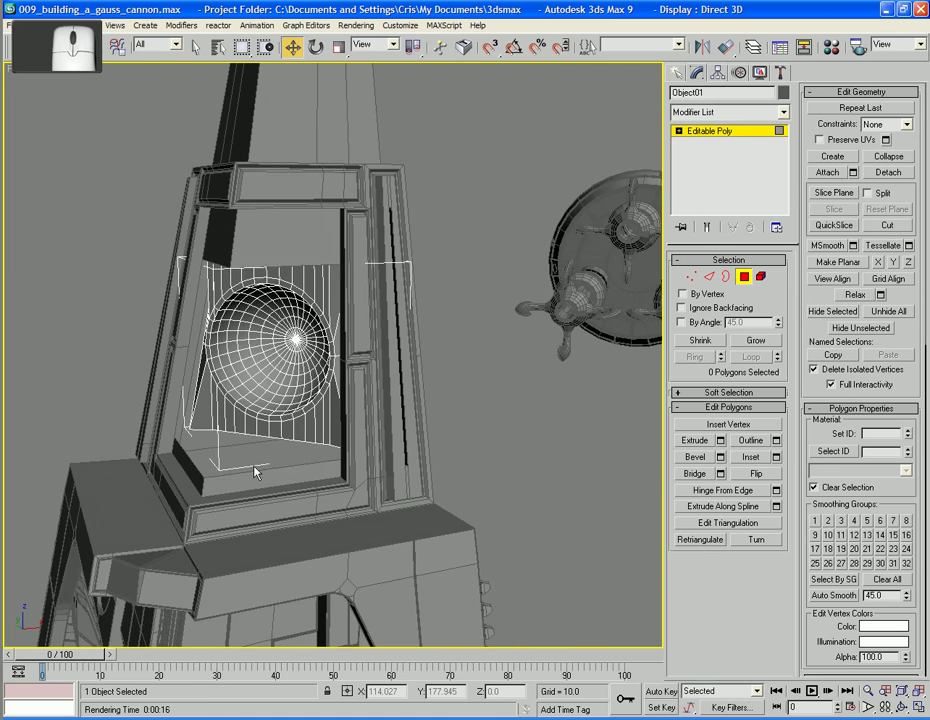